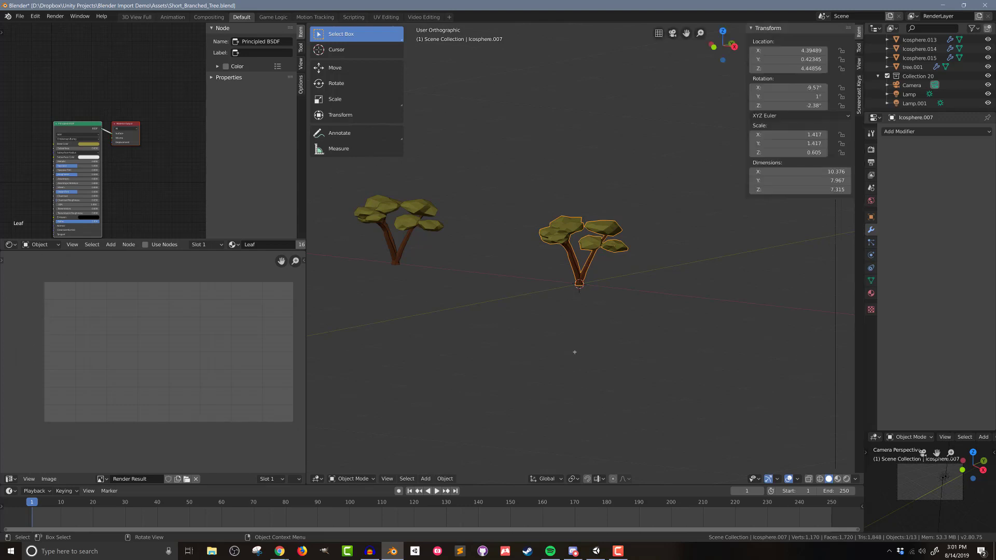
Edit the tree mesh with every face selected and bring up the UV unwrap methods.
key(Tab)
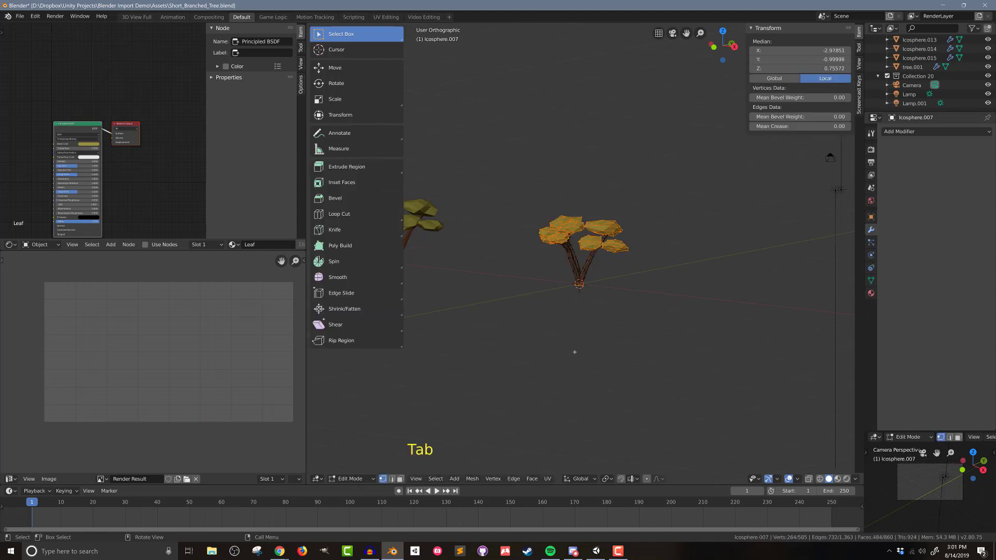
key(a)
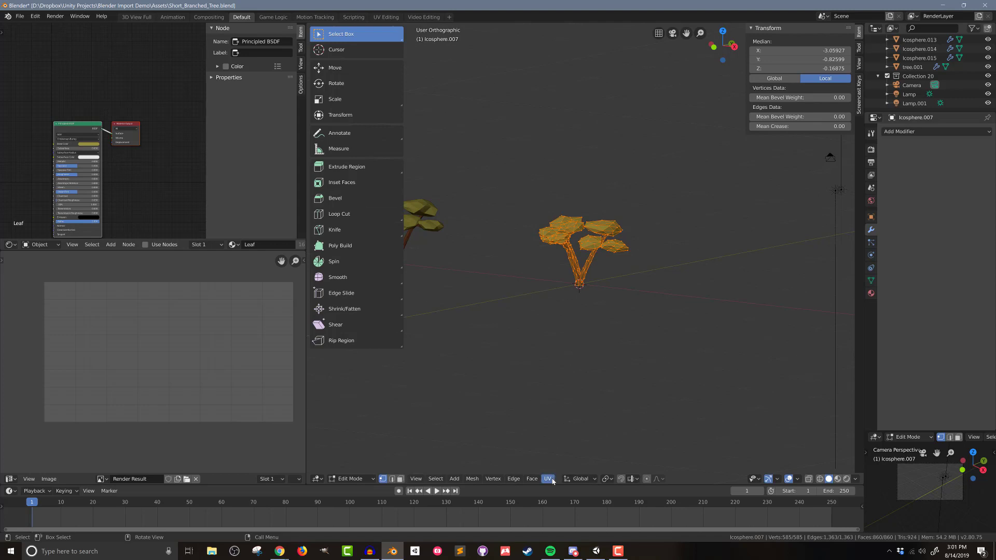
click(556, 482)
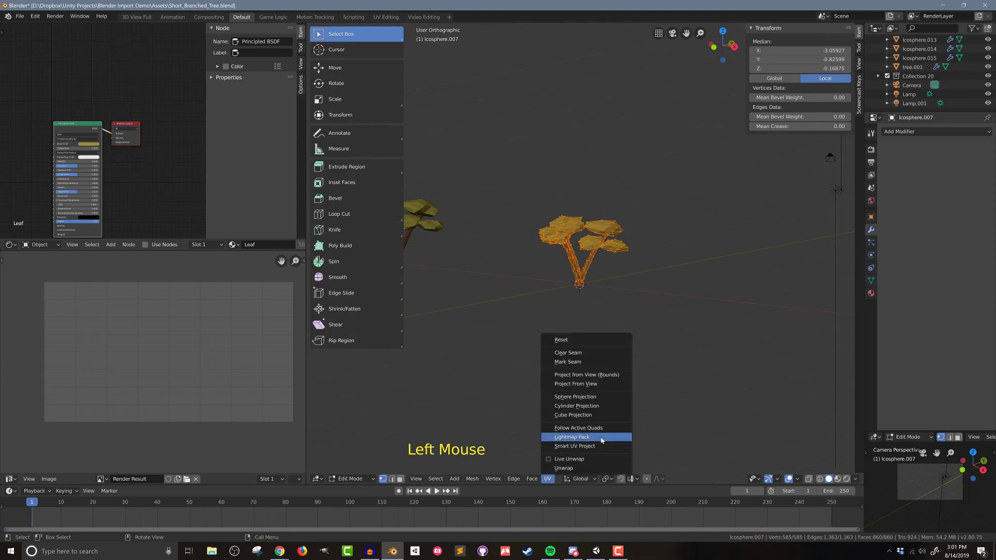